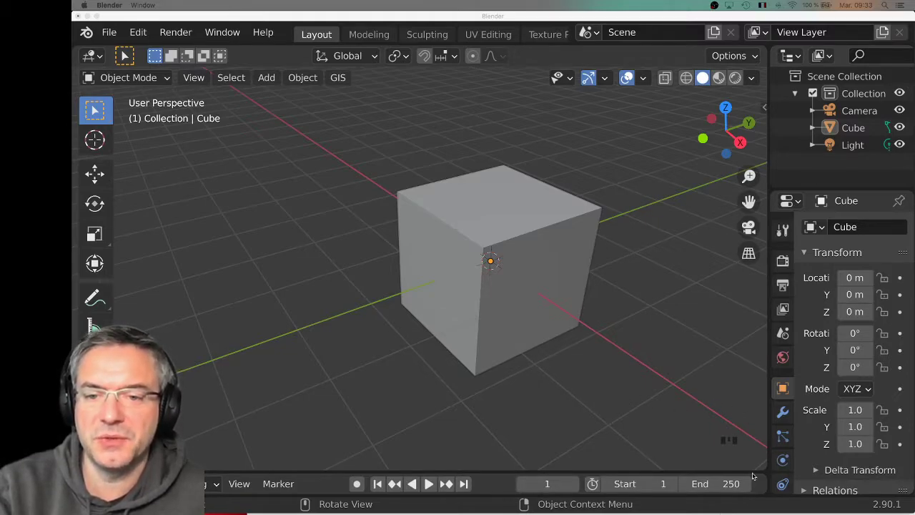
Step: Orbit and zoom the default scene to view the camera, cube and light
scroll(down, 3)
scroll(up, 3)
scroll(down, 3)
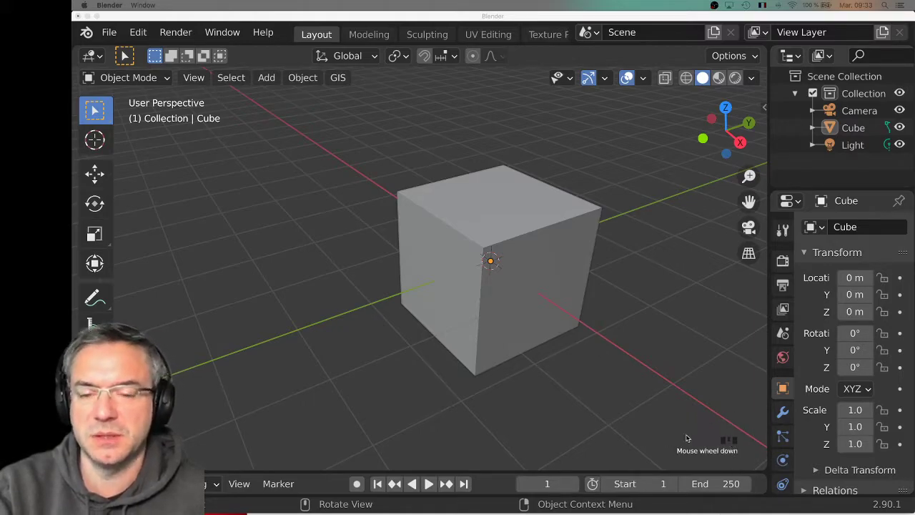
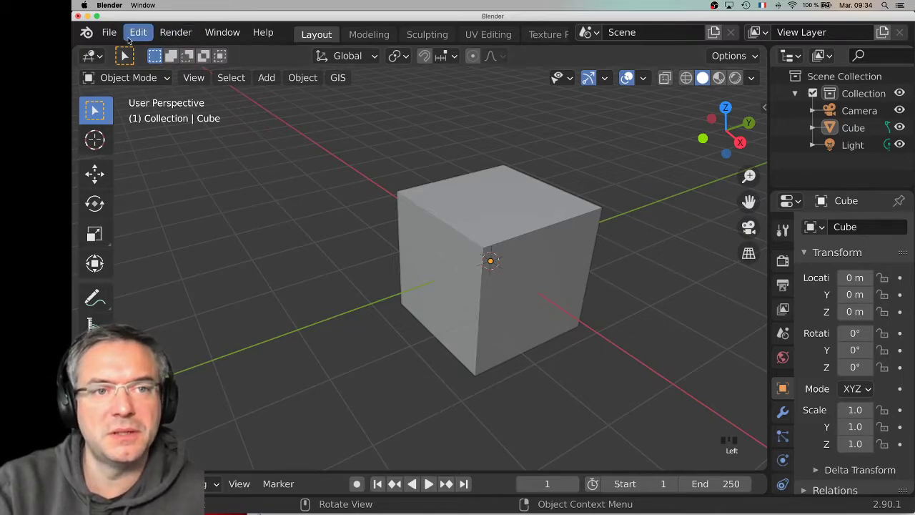
drag(143, 31, 156, 187)
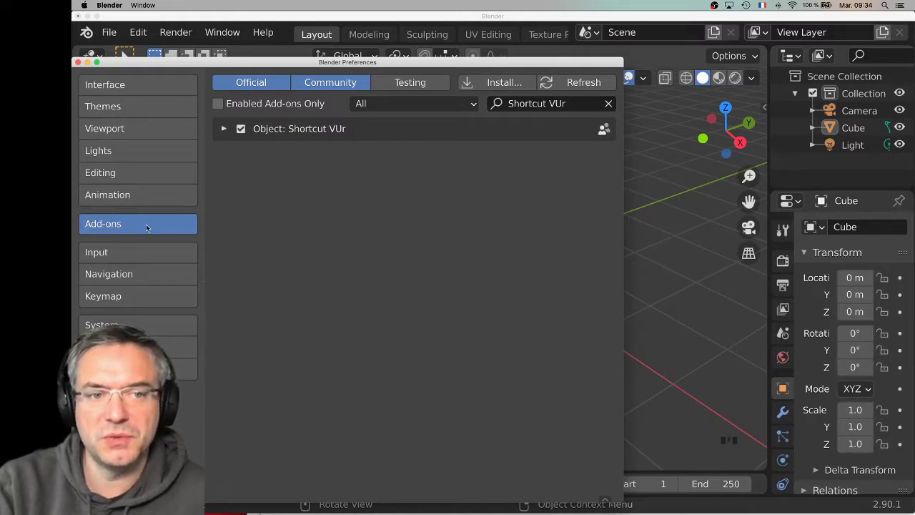
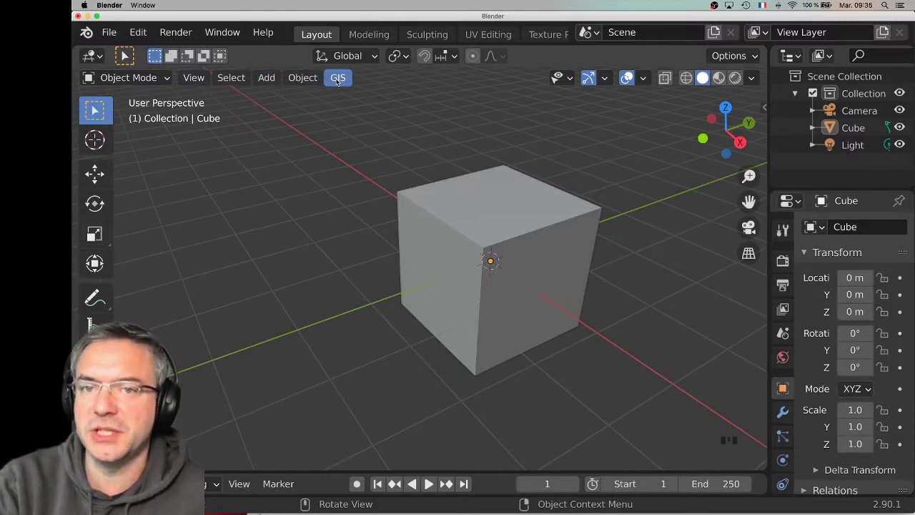
drag(341, 80, 434, 153)
scroll(down, 3)
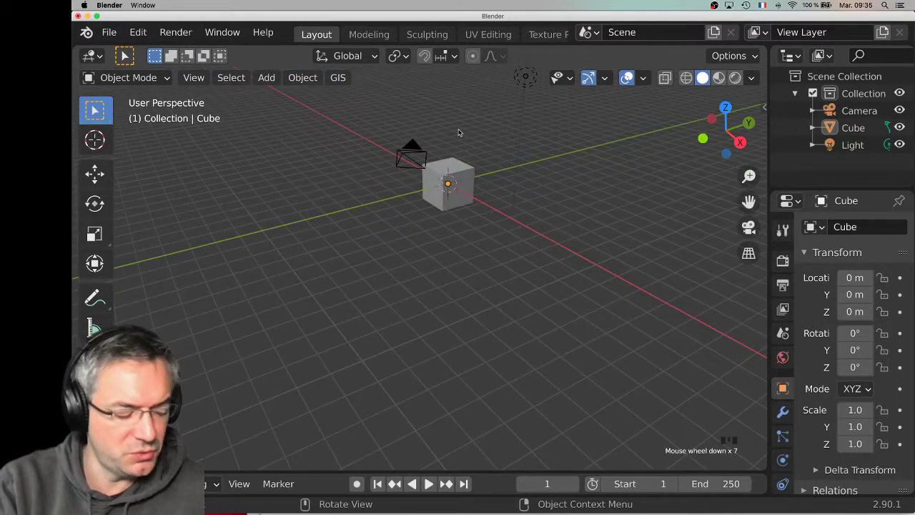
Step: Select all objects and delete them, leaving the scene empty for the GIS web geodata import
key(a)
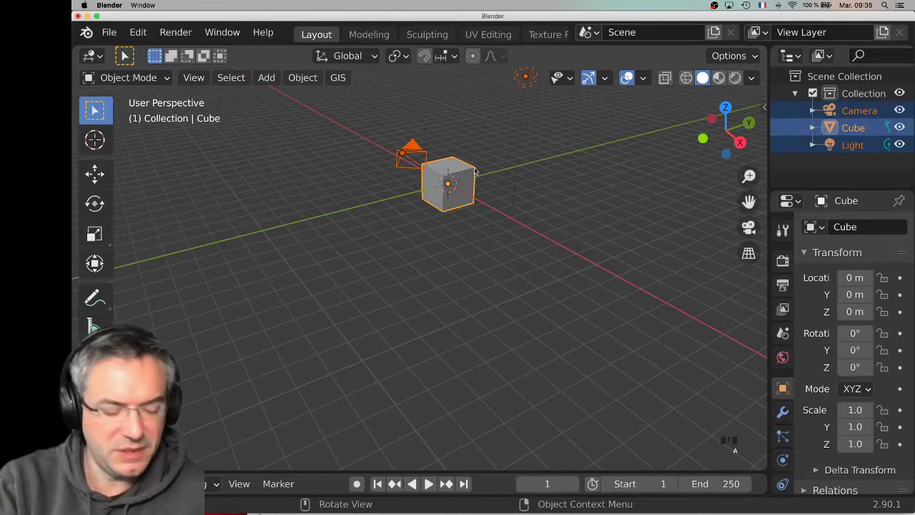
key(x)
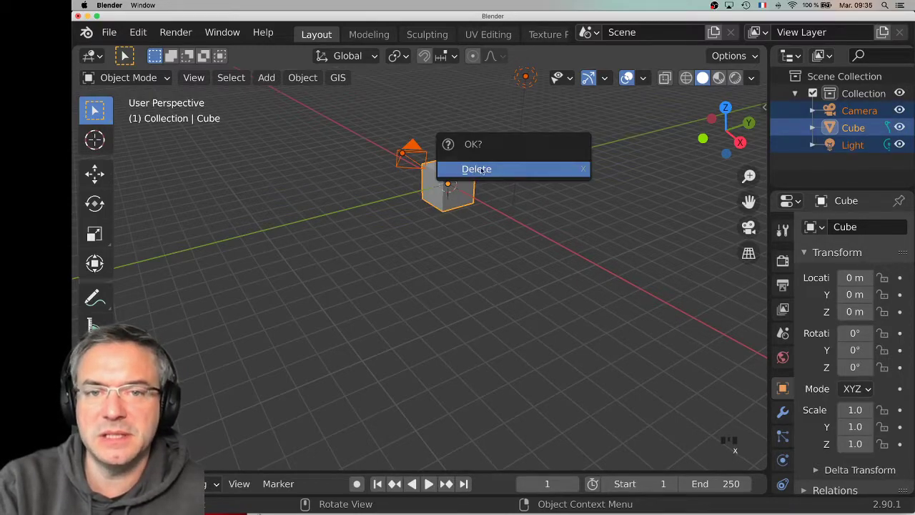
scroll(up, 3)
drag(346, 82, 454, 117)
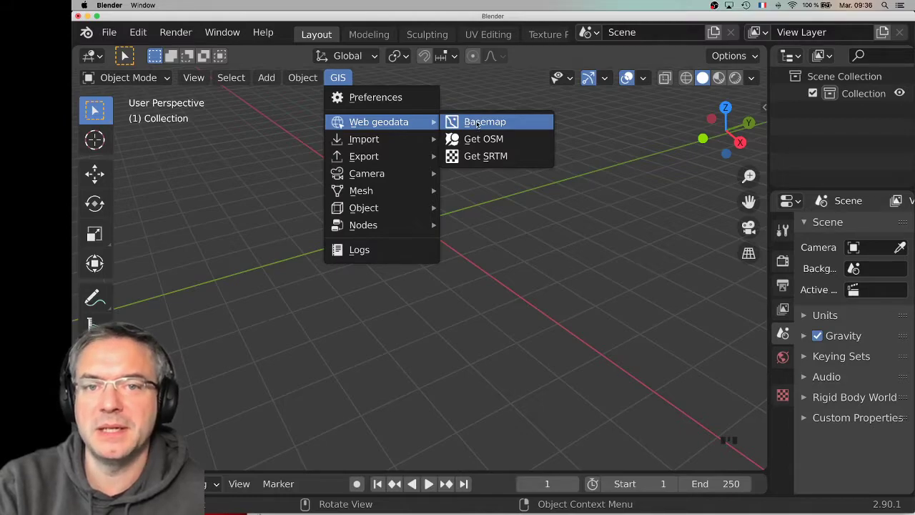
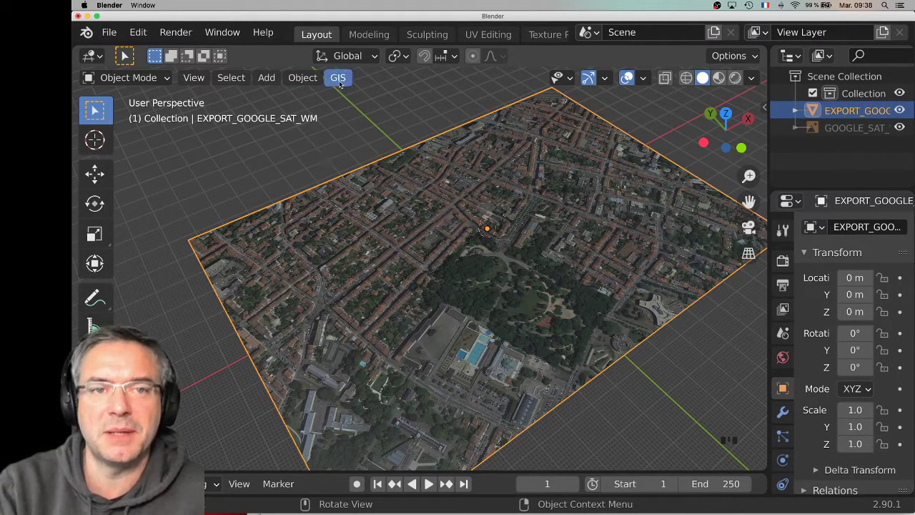
drag(343, 77, 507, 299)
drag(507, 299, 441, 216)
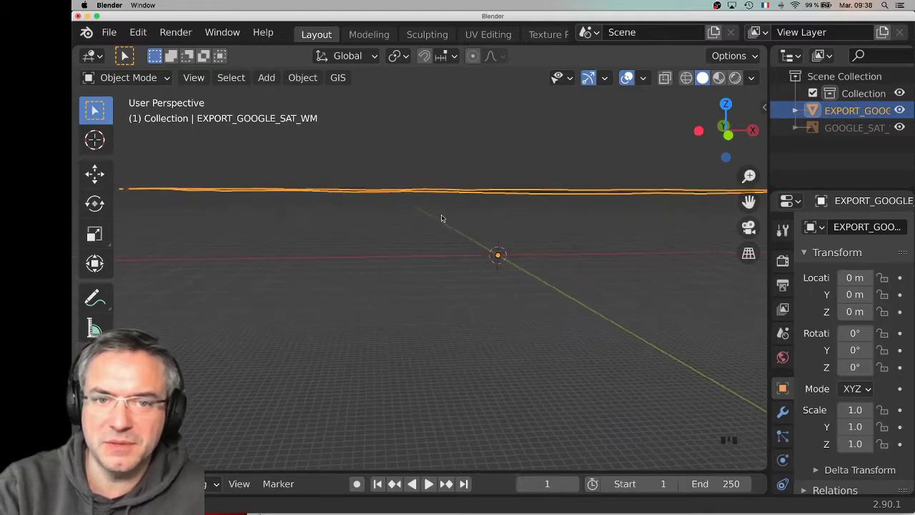